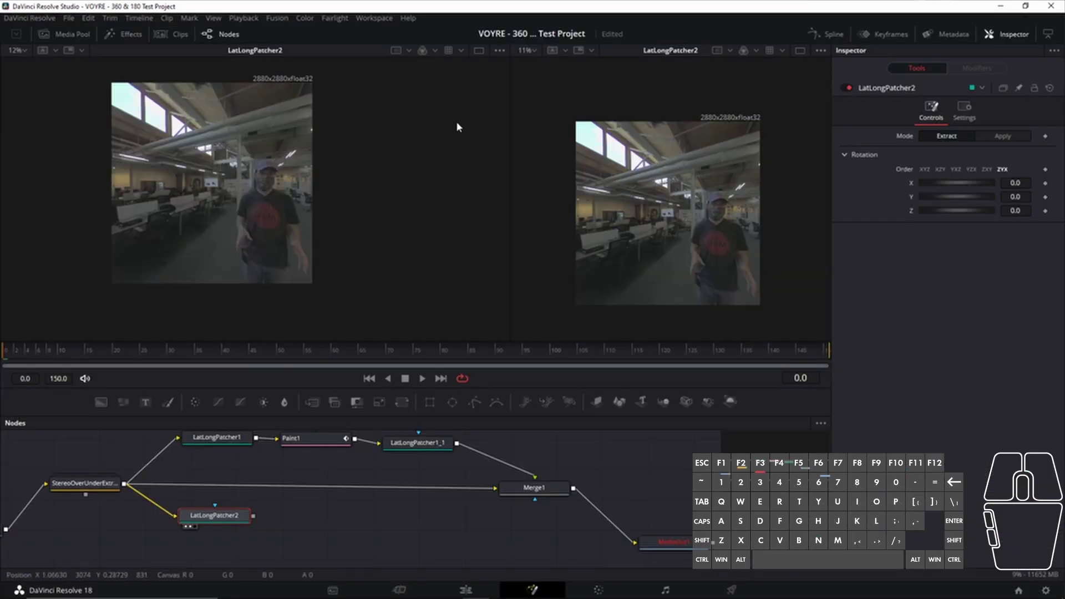
Edit the Rotation X angle of LatLongPatcher2 to extract a rotated view
double_click(192, 128)
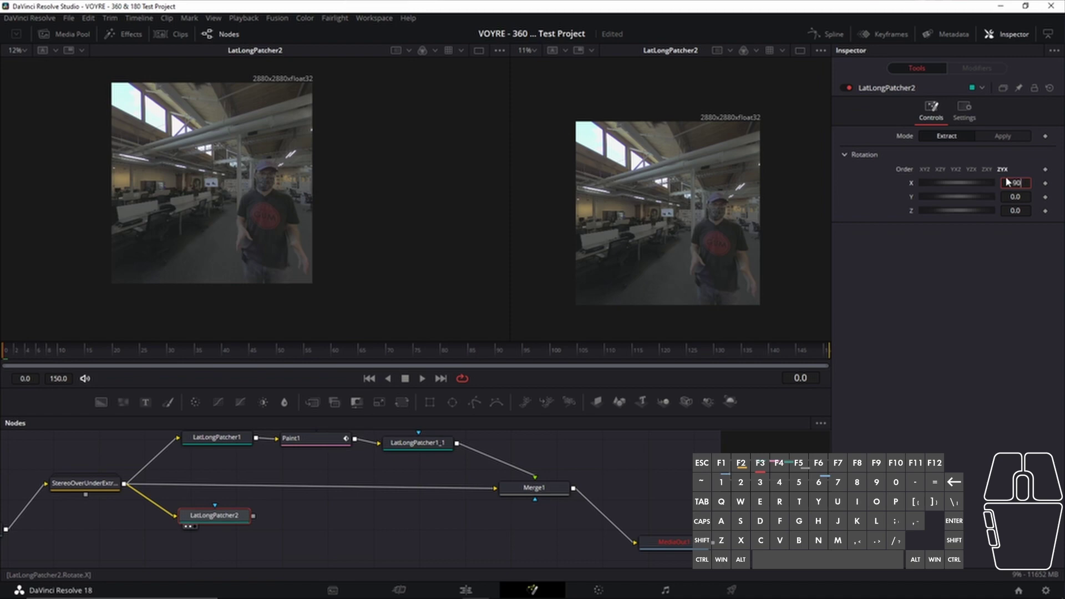